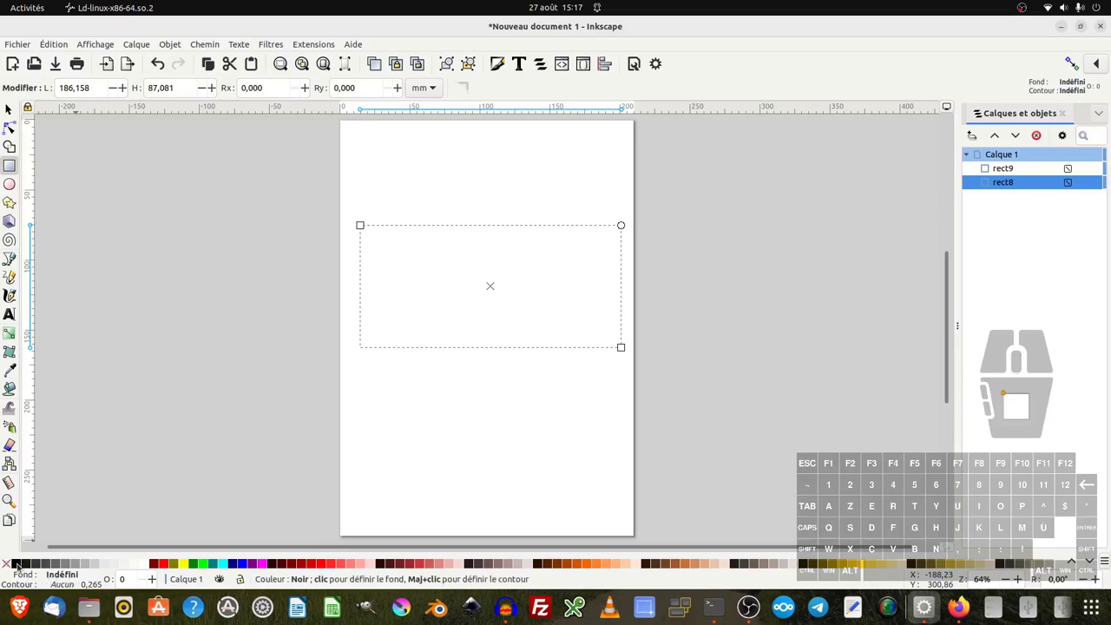
Fill the selected rectangle with solid black from the palette swatch.
{"action": "left_click", "coordinate": [20, 576]}
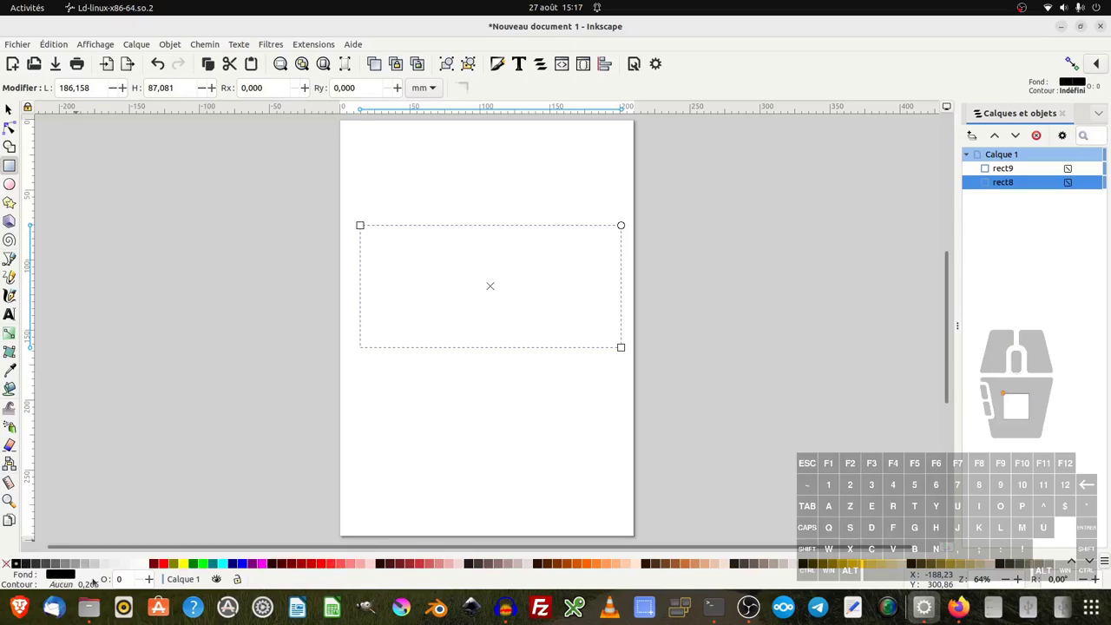
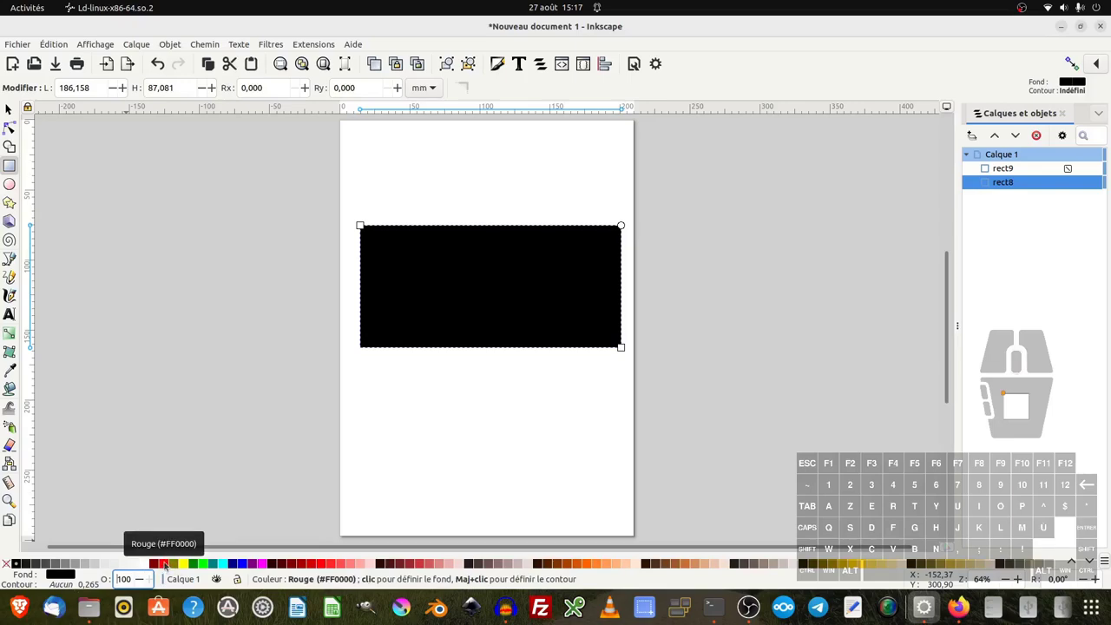
Give the rectangle a red stroke 4 mm thick via the palette and stroke-width indicator.
{"action": "right_click", "coordinate": [167, 574]}
{"action": "left_click", "coordinate": [180, 555]}
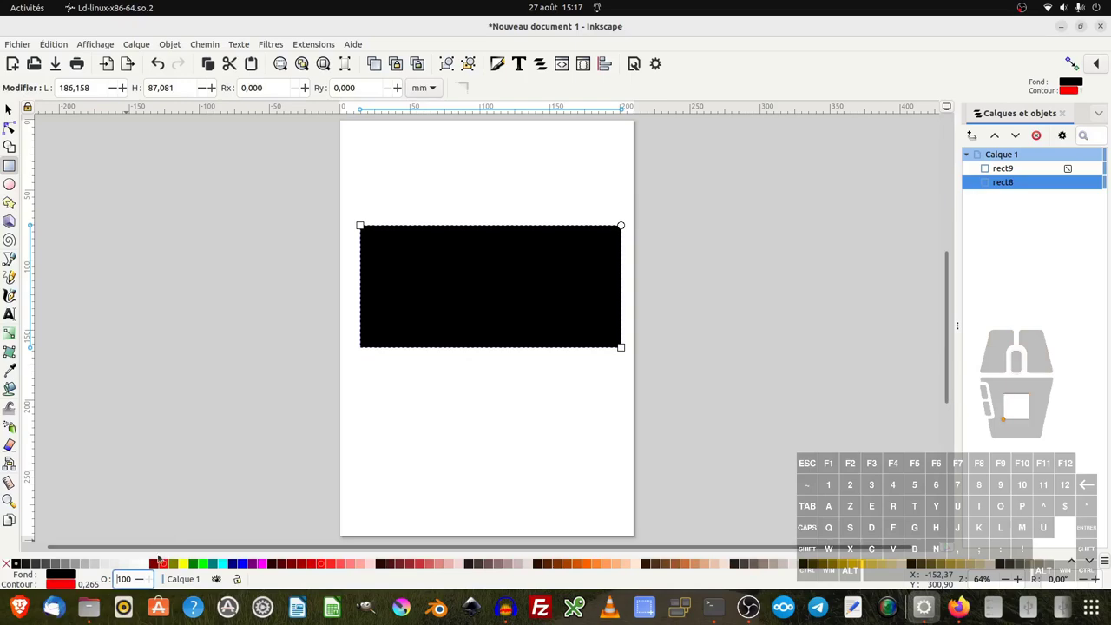
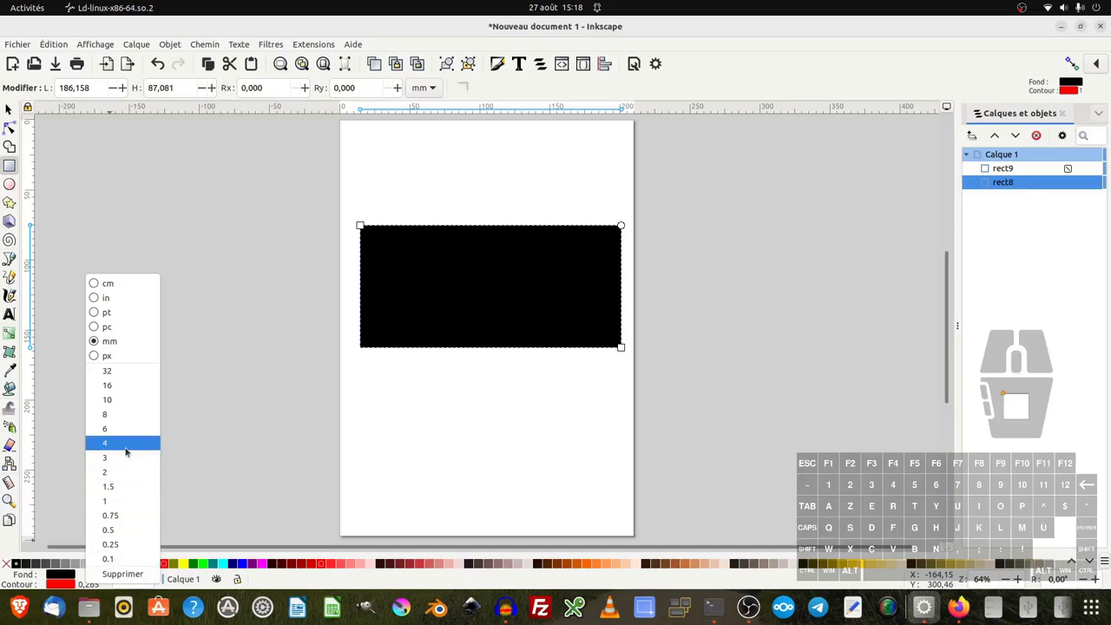
{"action": "left_click", "coordinate": [128, 460]}
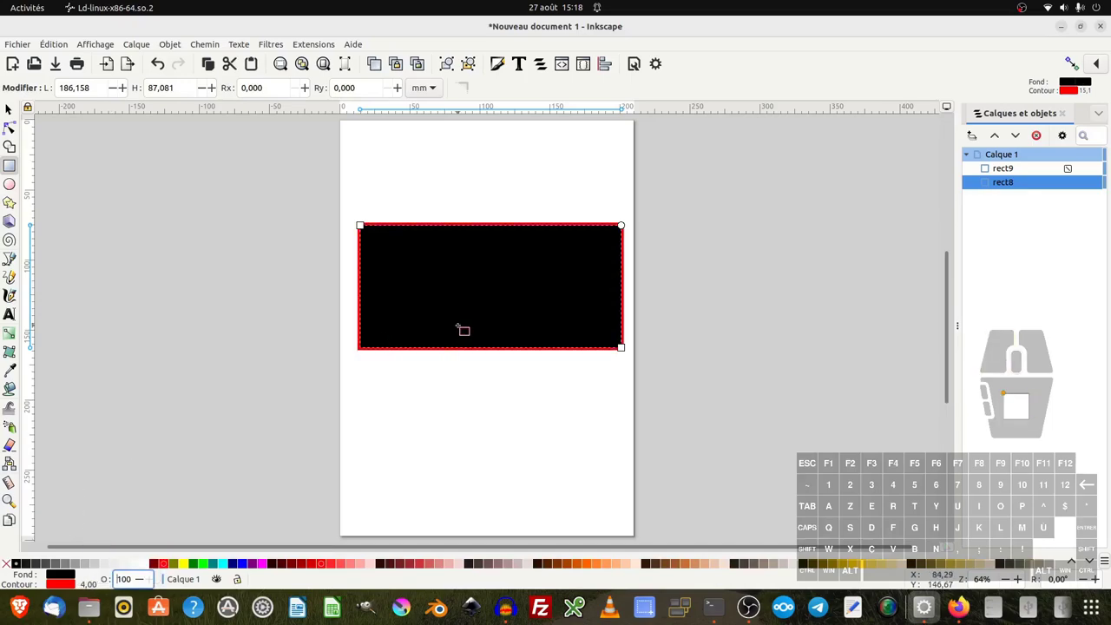
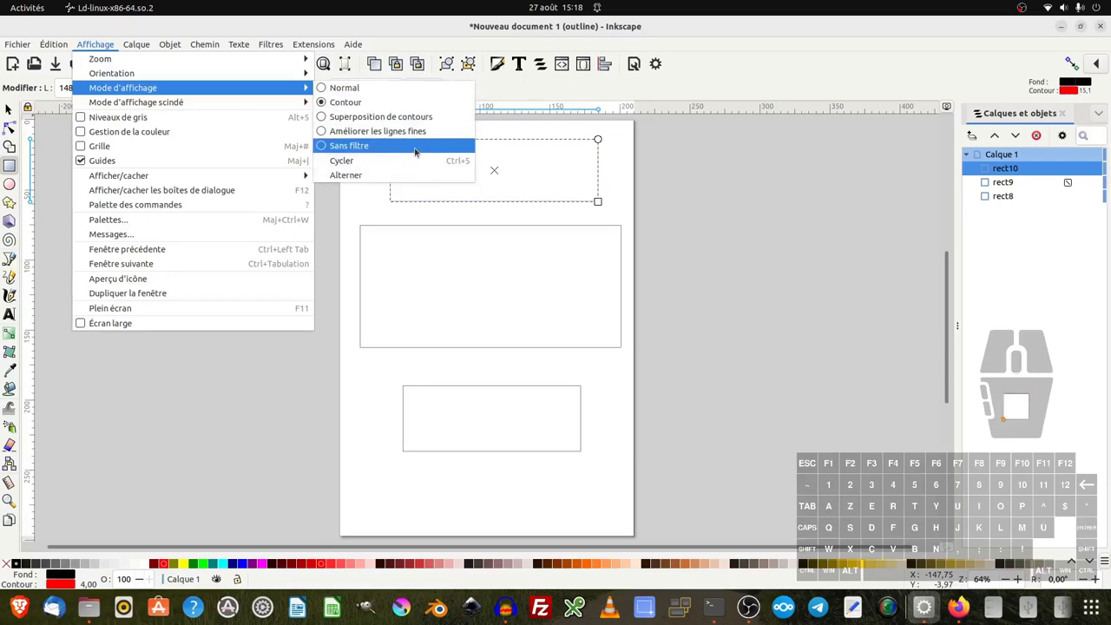
Switch the display mode to Sans filtre so both rectangles render fully.
{"action": "left_click", "coordinate": [451, 174]}
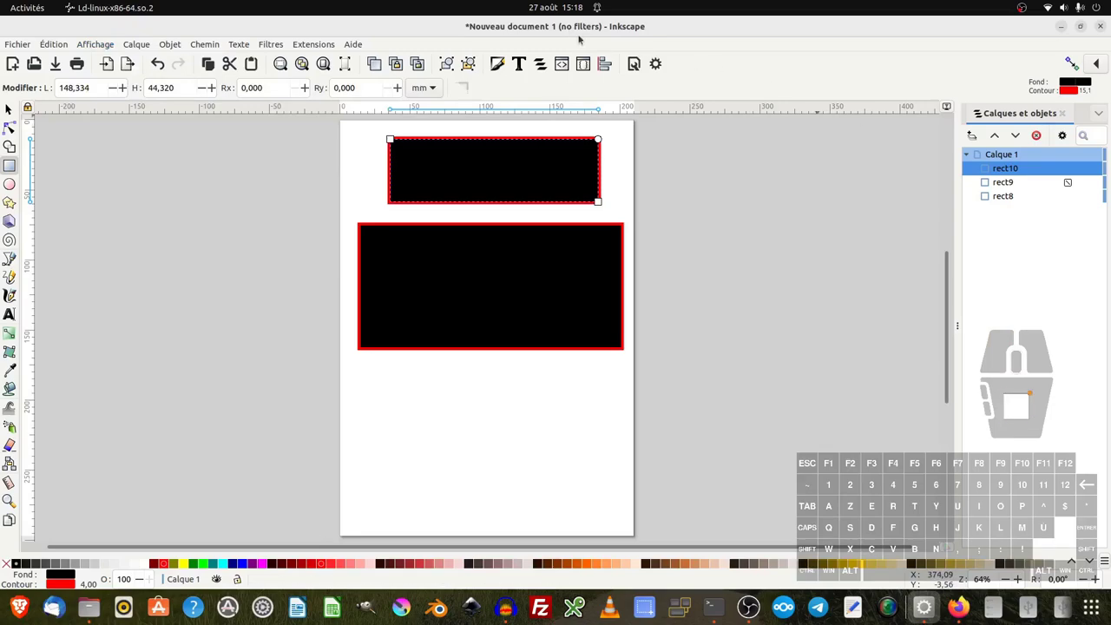